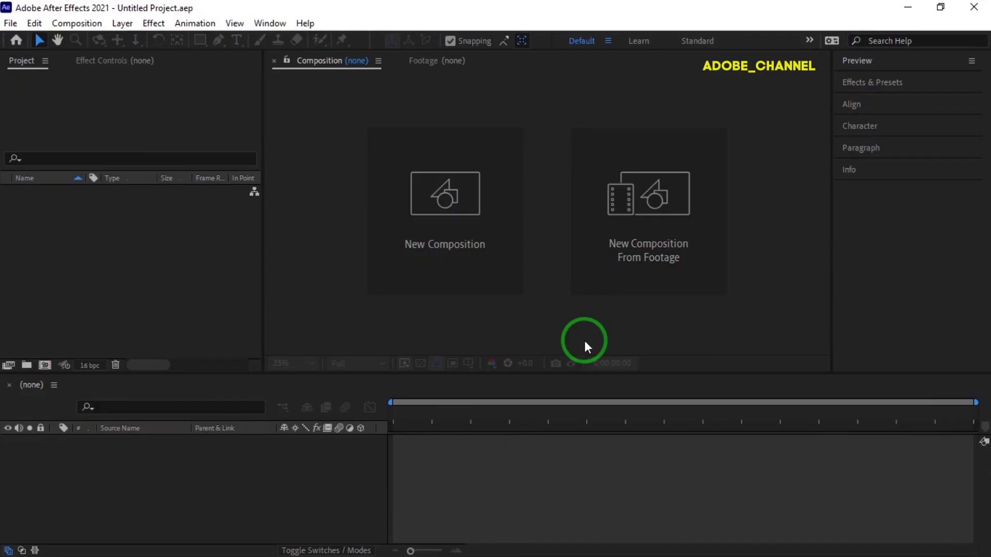
Create Comp 1 at 1920×1080, 25 fps and add a full-size black Solid 1 layer
left_click(446, 260)
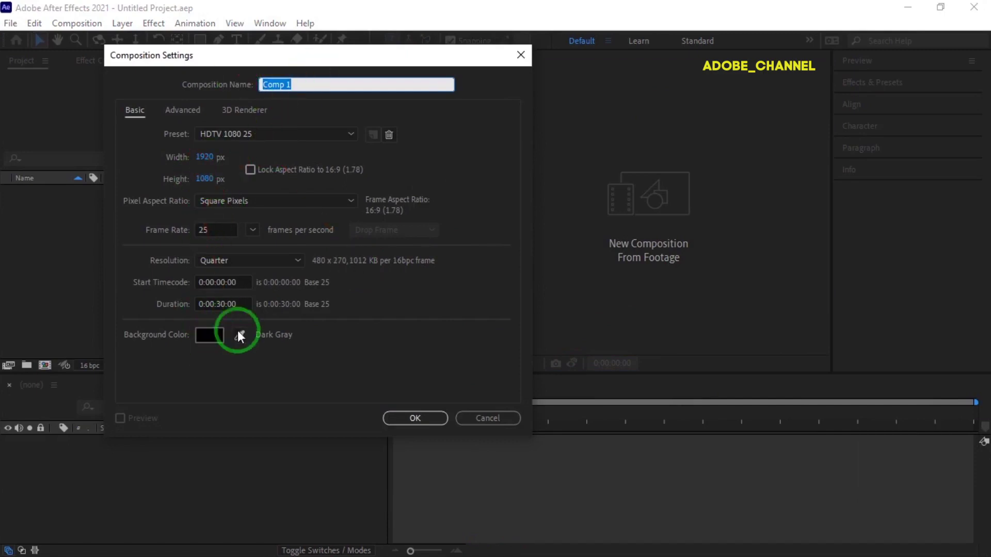
left_click(422, 425)
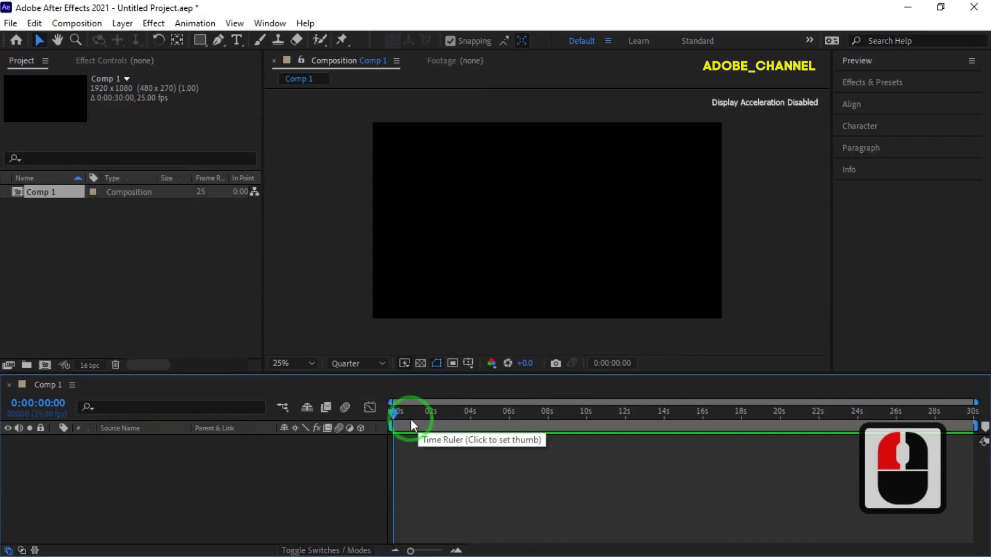
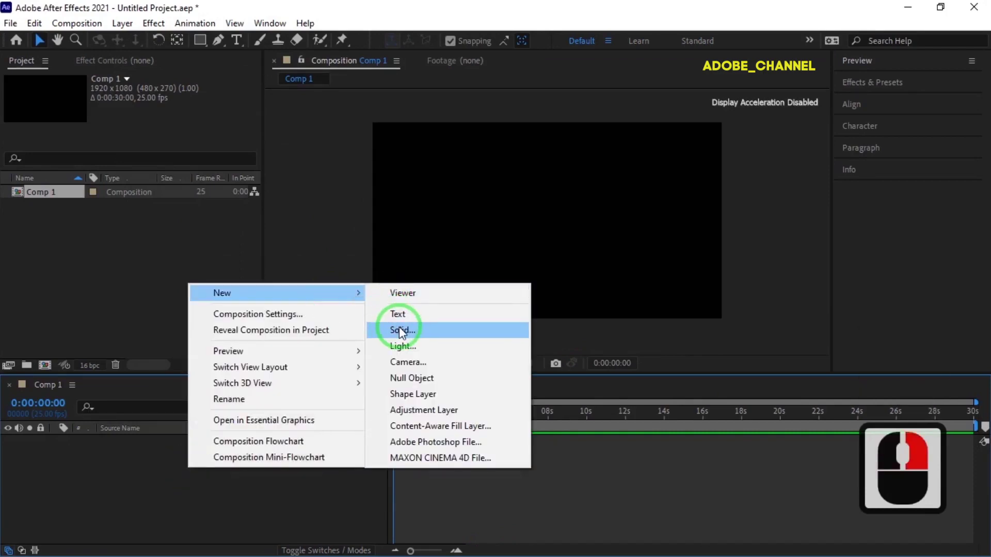
left_click(404, 333)
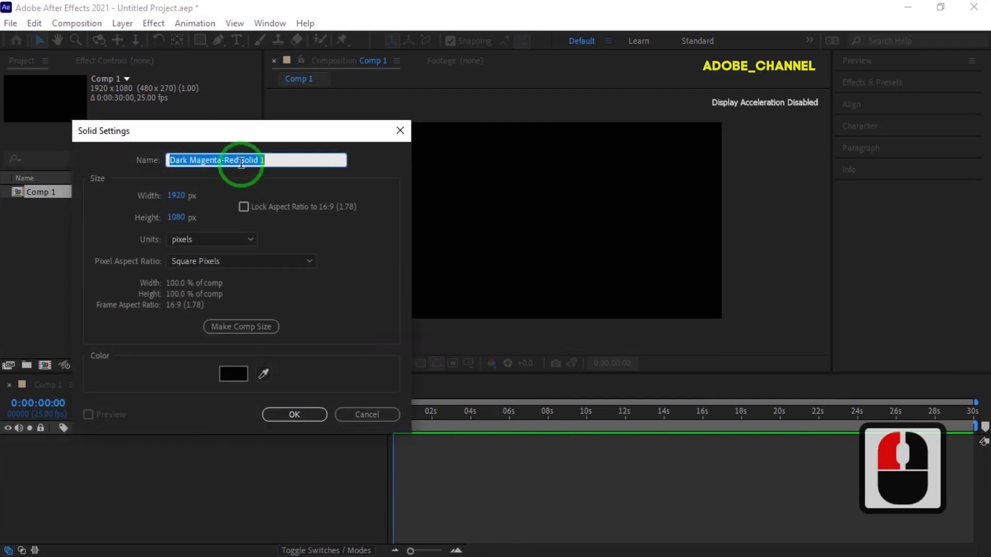
left_click(156, 180)
key("BackSpace")
left_click(299, 421)
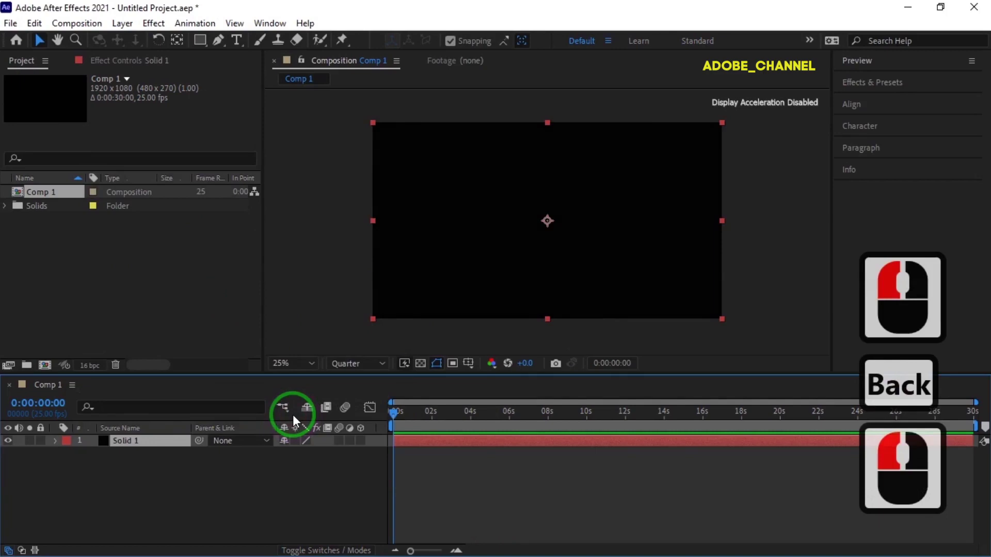
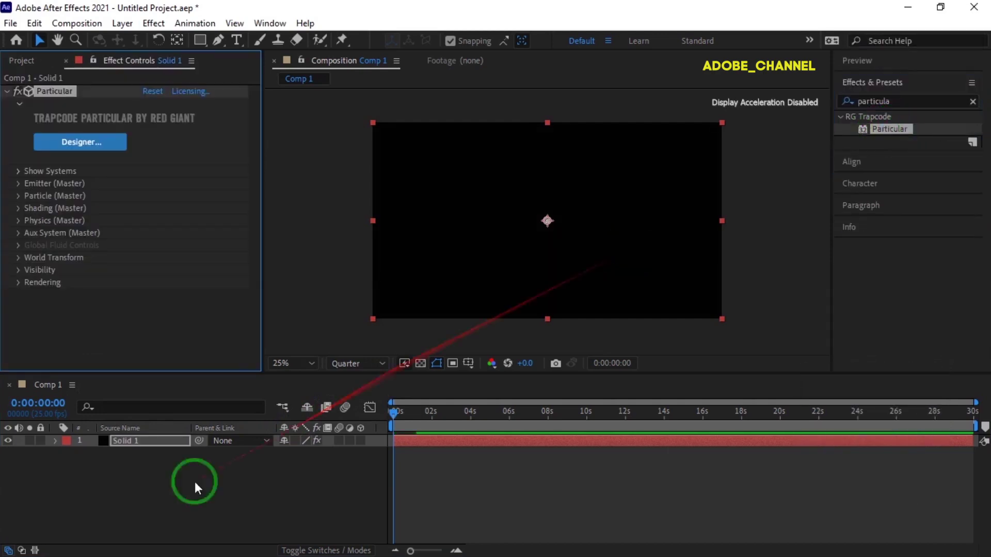
Add a new point light layer named 'Motion Path 1' to the composition
right_click(174, 498)
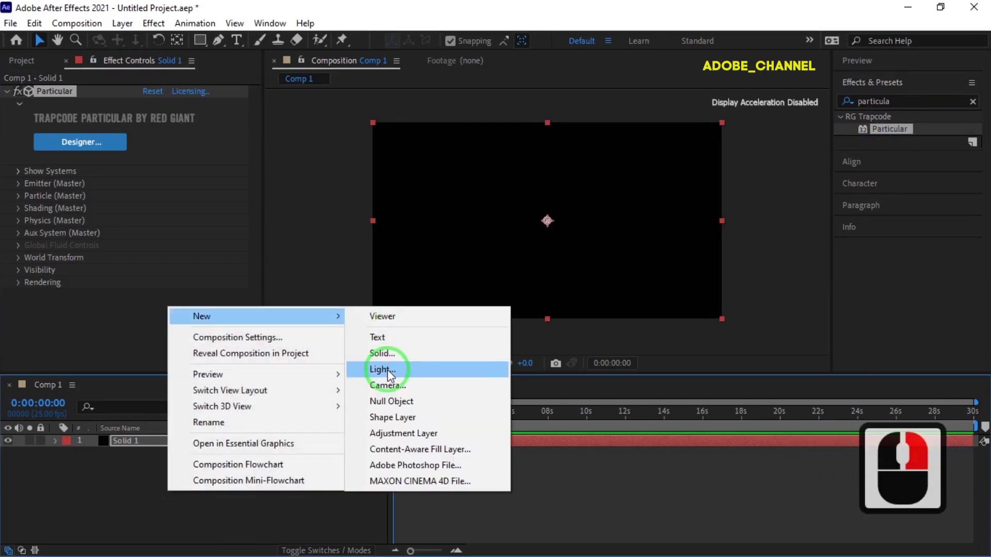
left_click(391, 376)
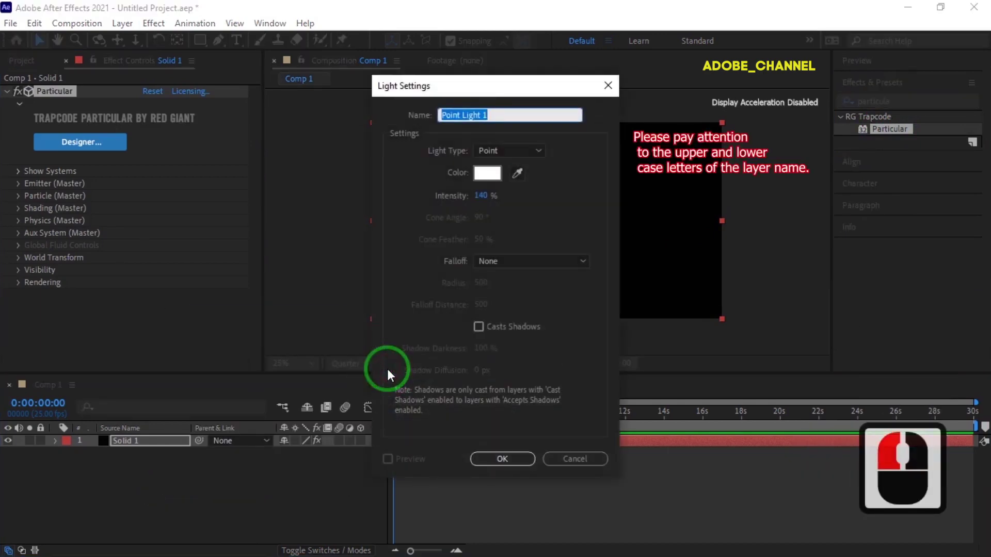
key("m")
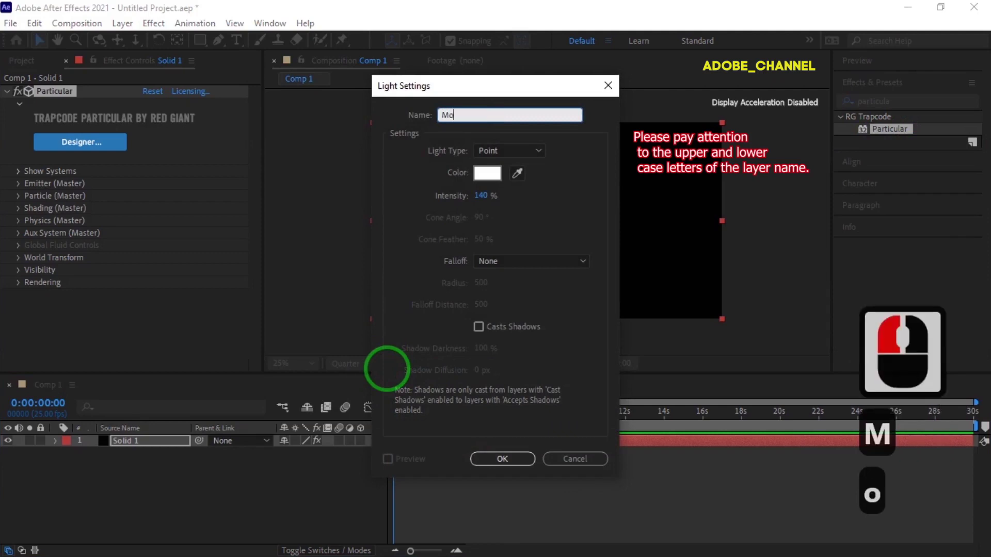
type("otion")
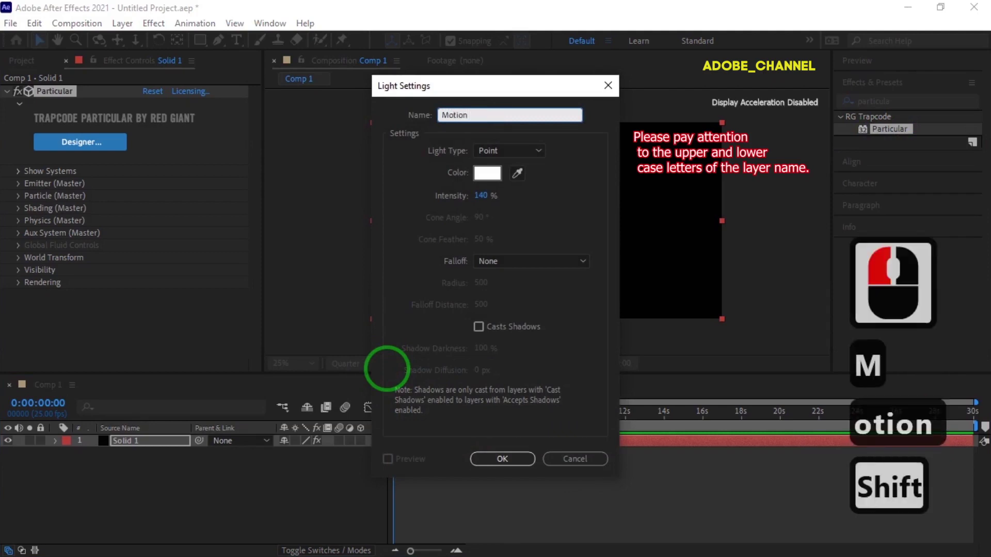
type("ath")
key("1")
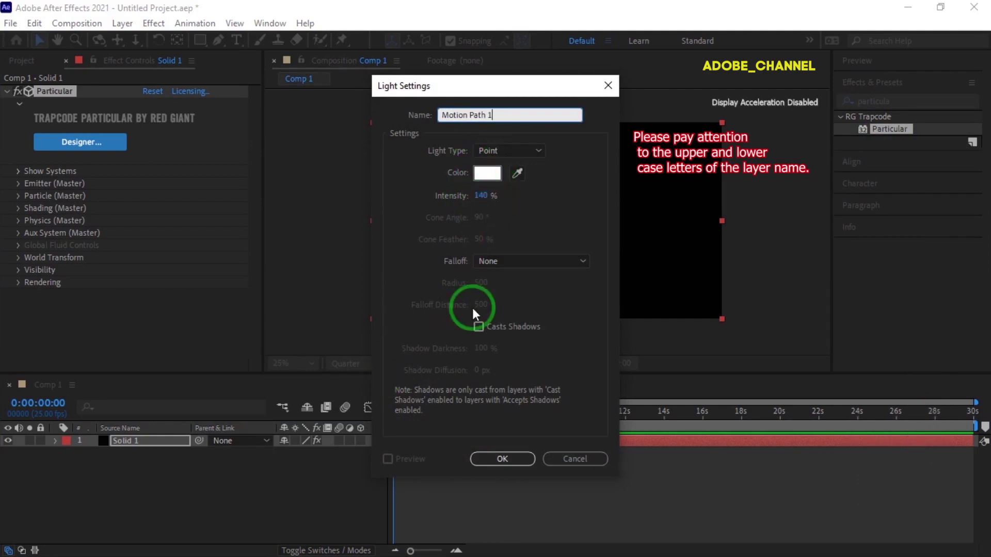
left_click(508, 459)
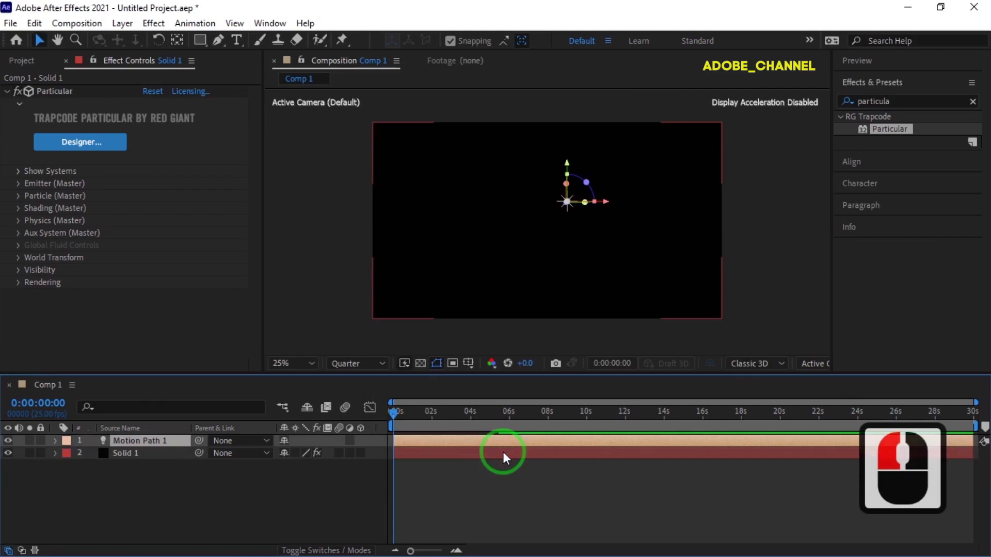
Select the Solid 1 layer ready to hide it and draw the wavy mask path
left_click(162, 461)
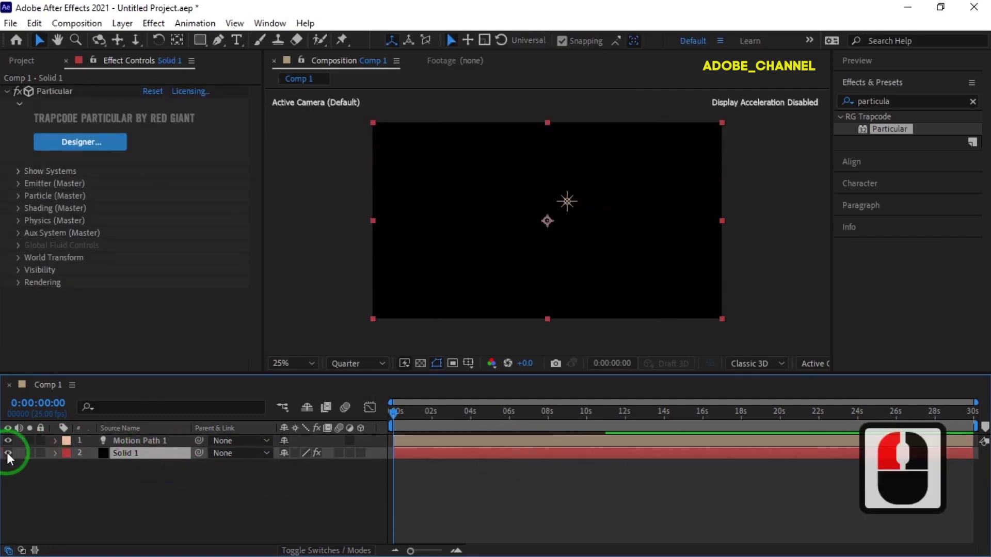
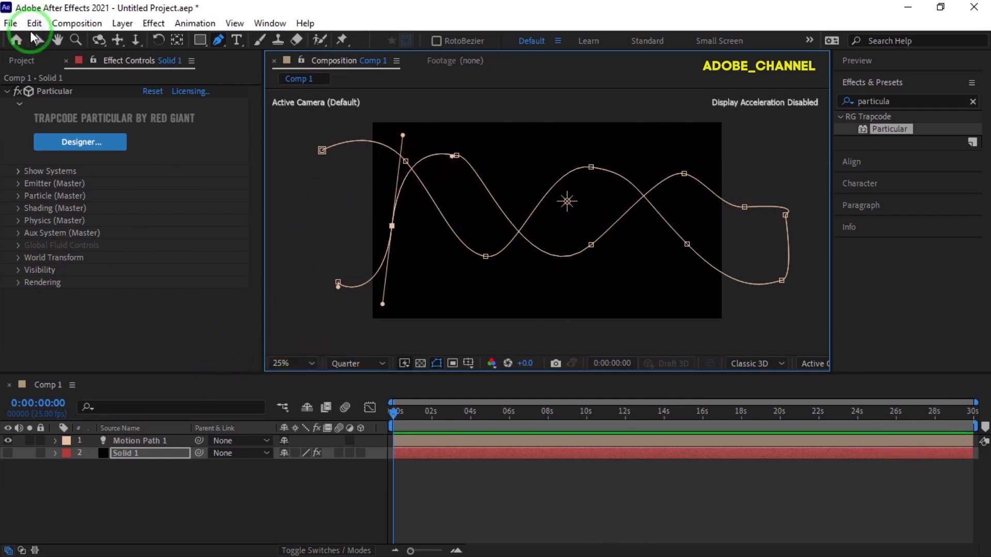
Finish the path and copy Mask 1's Mask Path from Solid 1
left_click(45, 46)
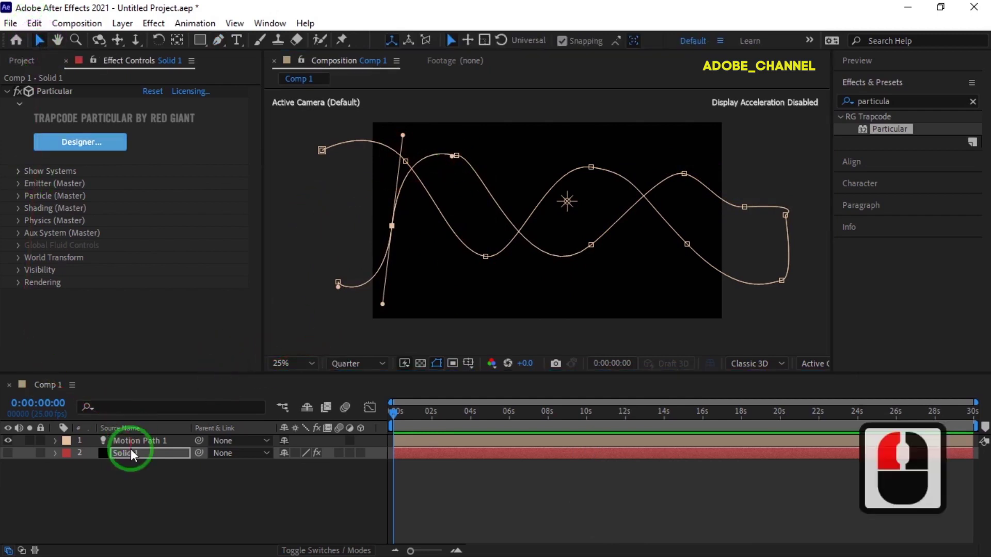
left_click(63, 458)
left_click(71, 470)
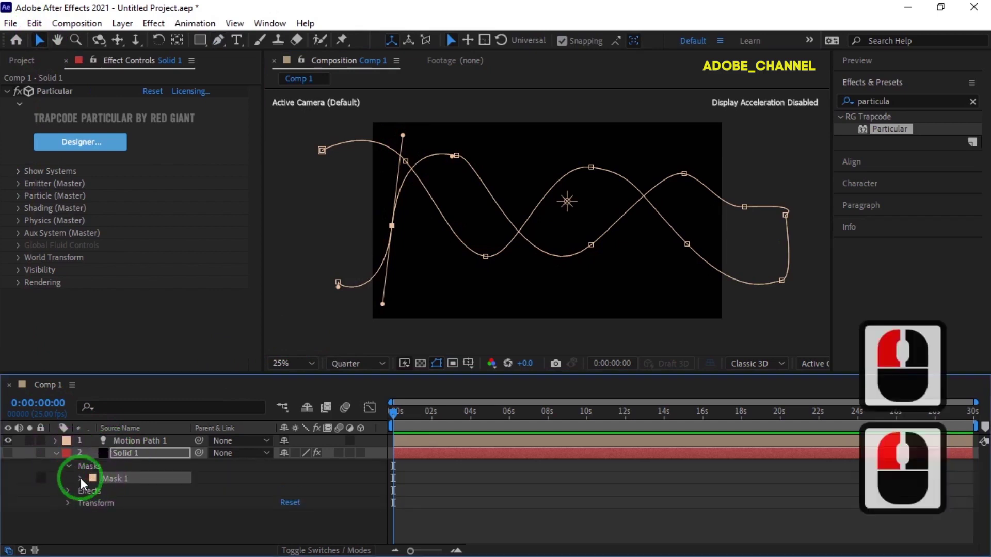
left_click(86, 484)
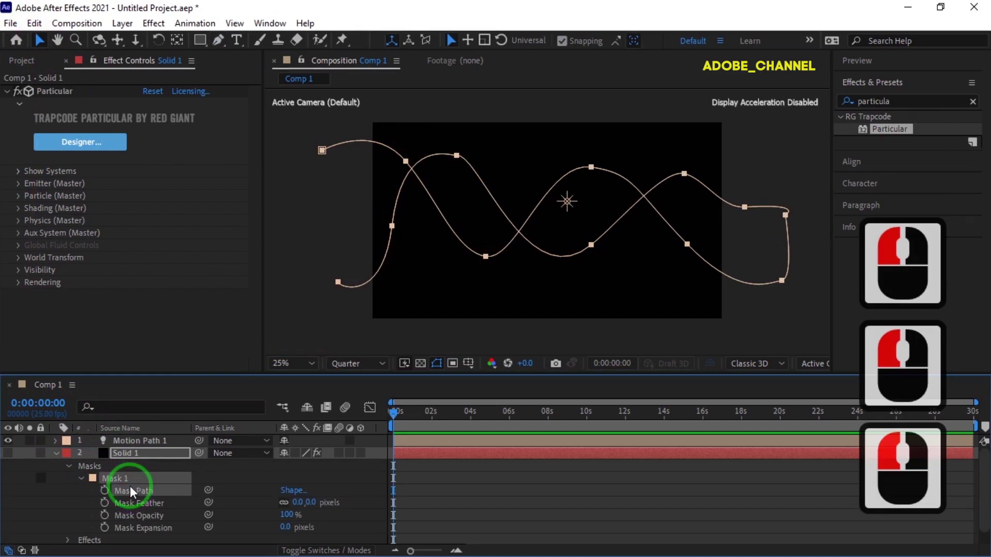
key("ctrl+c")
left_click(144, 444)
key("p")
Paste the path as Motion Path 1's Position keyframes, delete the mask and show Solid 1 again
left_click(136, 461)
key("ctrl+v")
left_click(122, 493)
key("Delete")
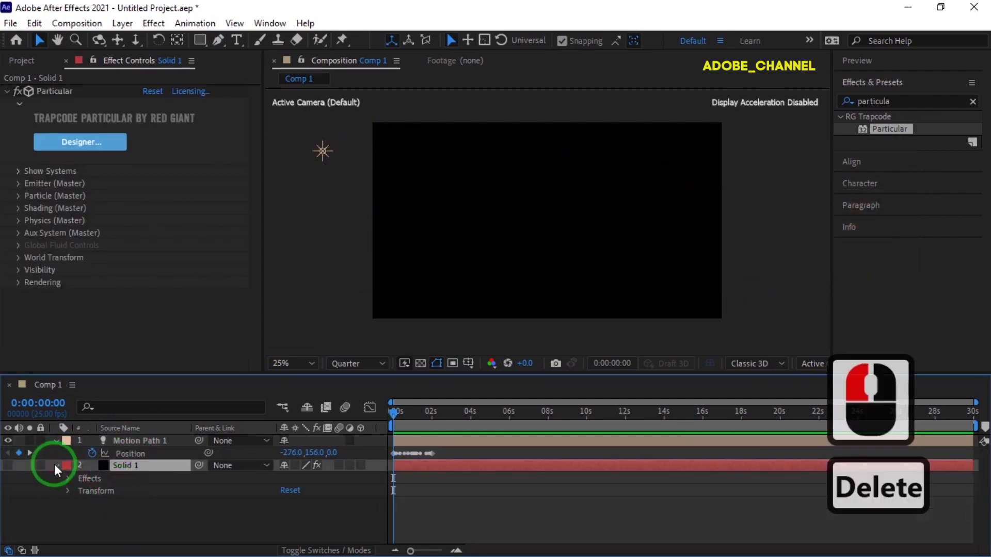
left_click(60, 471)
left_click(11, 471)
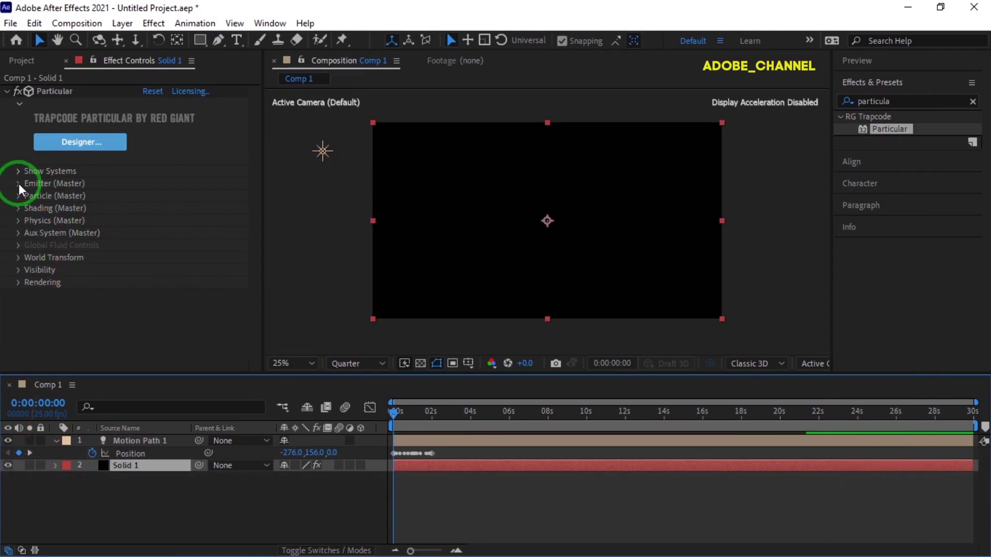
Link the Particular emitter position to the Motion Path 1 light and check its last keyframe at 8 s
left_click(23, 191)
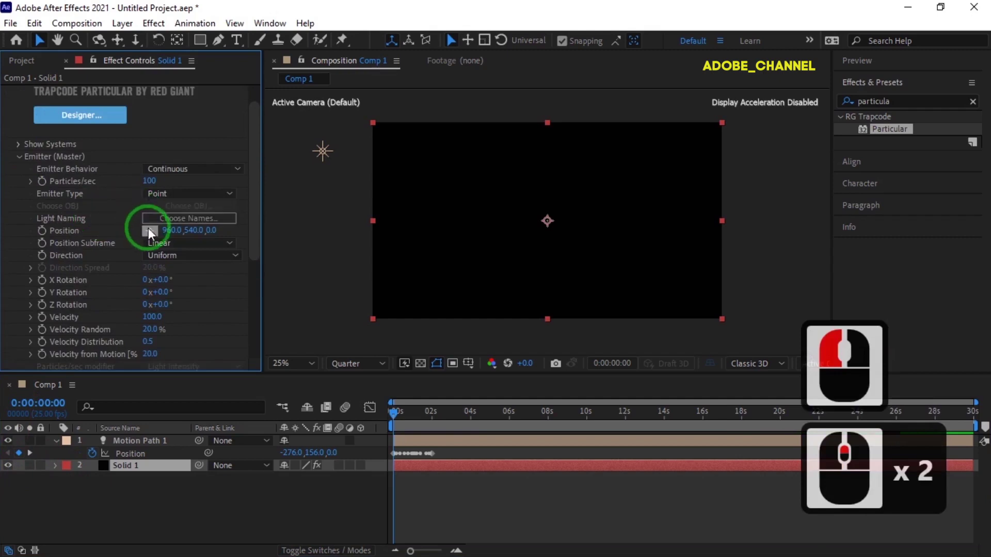
left_click(155, 235)
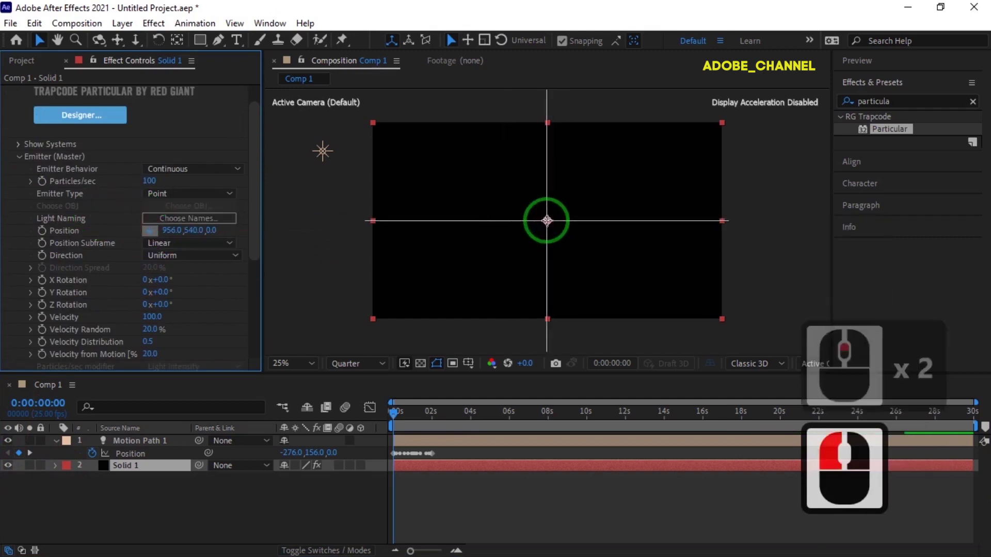
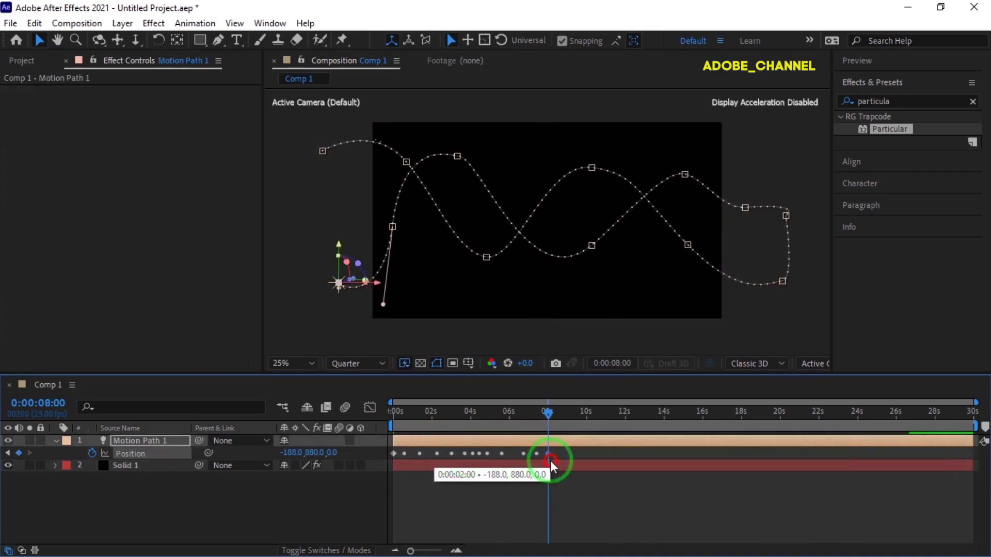
left_click(555, 466)
left_click(150, 471)
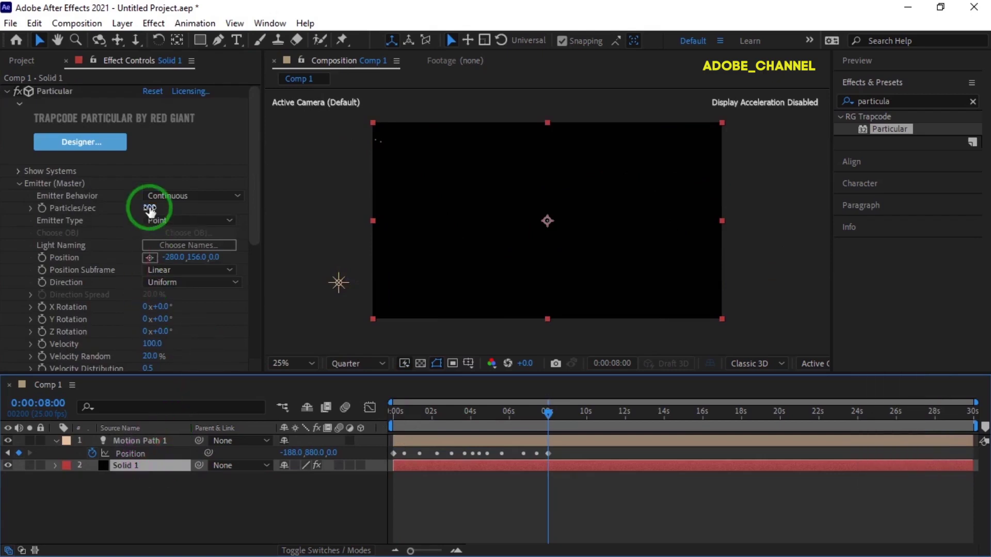
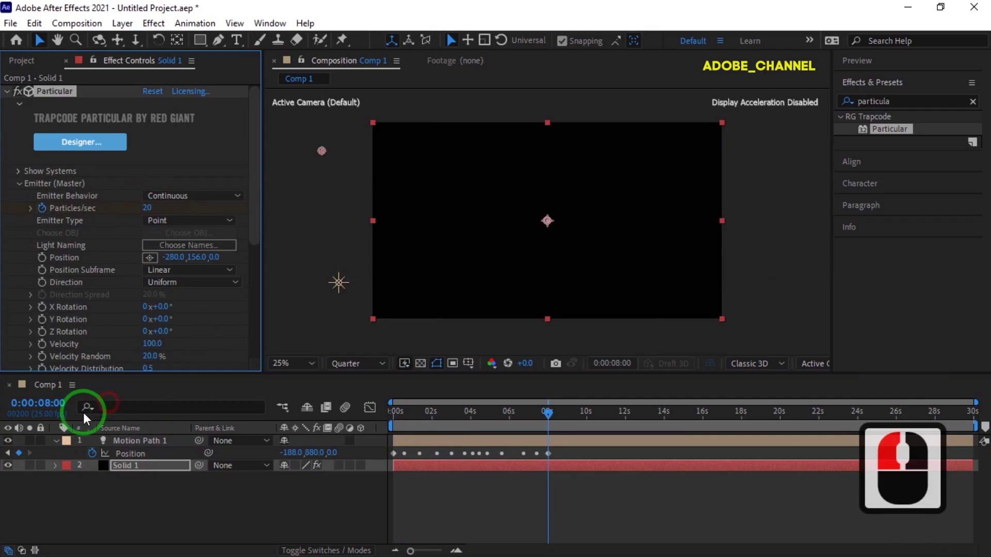
Enter a new Particles/sec emission value for the Particular emitter
left_click(45, 406)
type("90")
key("Return")
type("90 x 2 ↩")
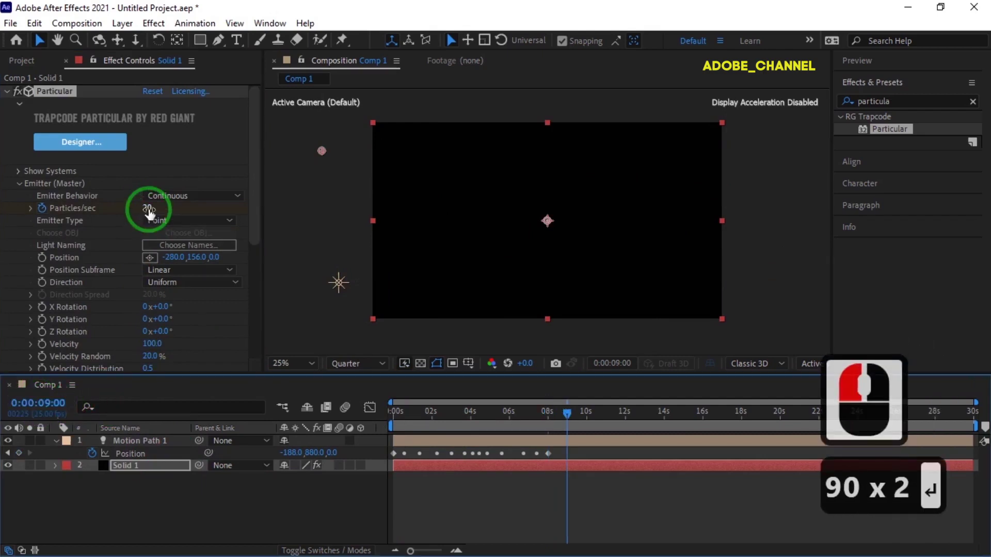
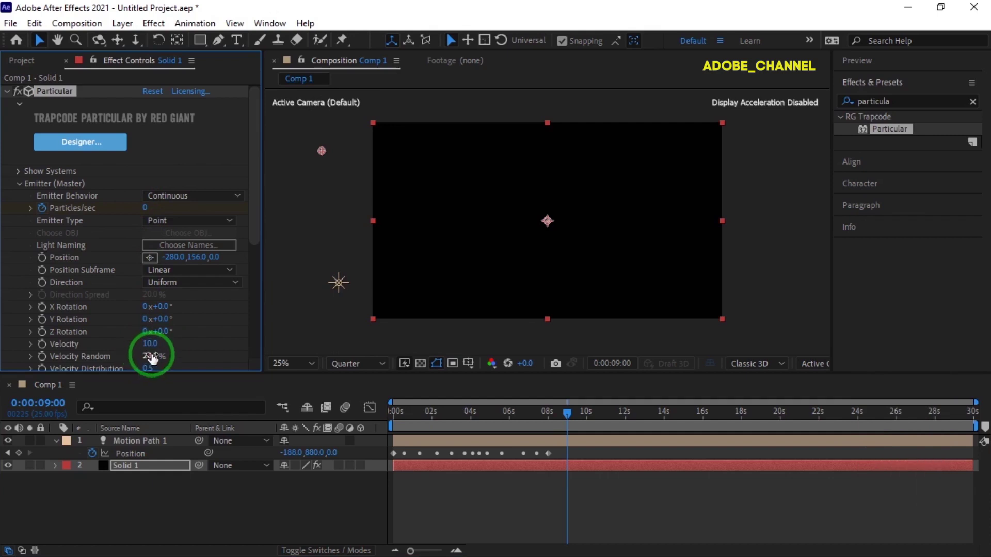
Make the emitter a sphere with XYZ Individual size of 150 on X, Y and Z
left_click(235, 228)
left_click(200, 275)
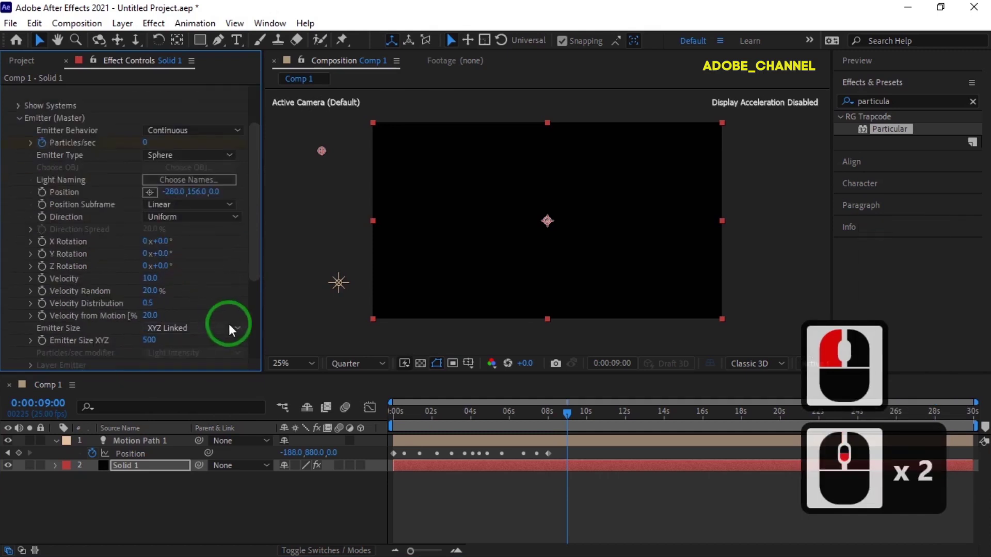
left_click(241, 332)
left_click(222, 365)
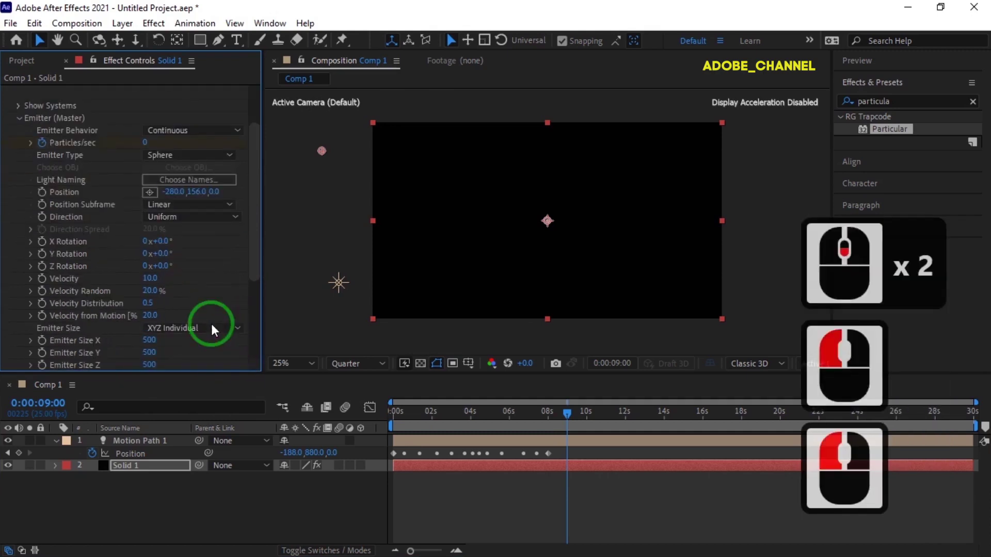
type("1")
left_click(153, 276)
type("50")
key("Return")
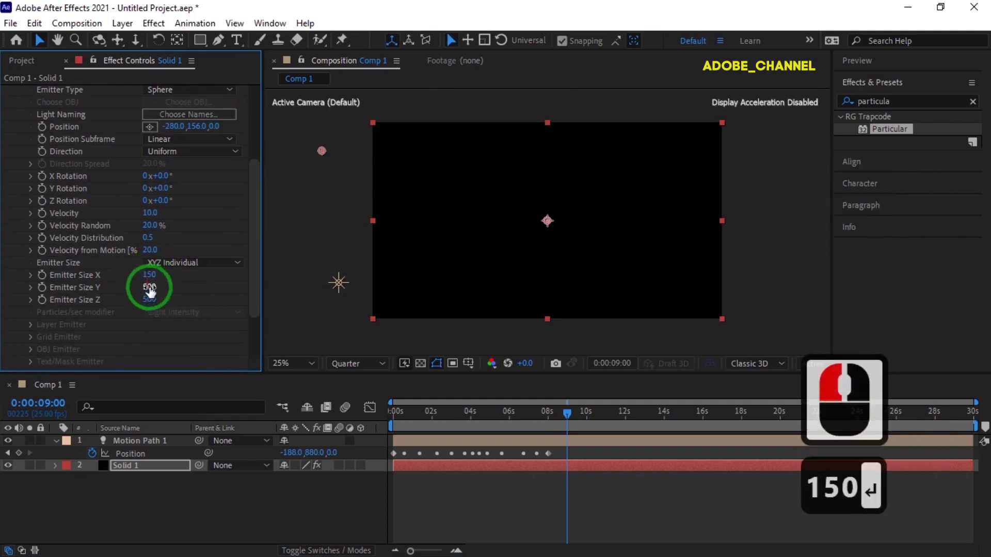
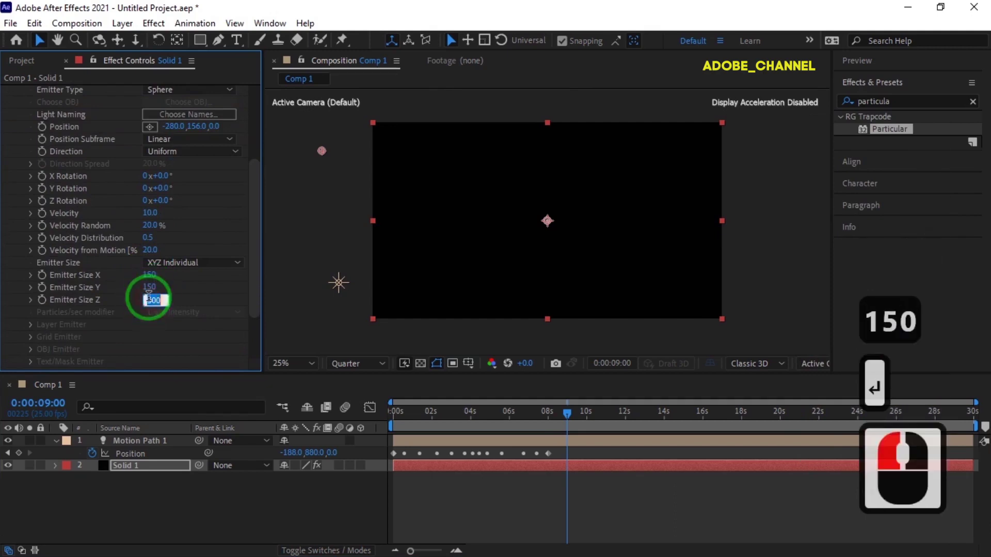
key("BackSpace")
type("50")
key("Return")
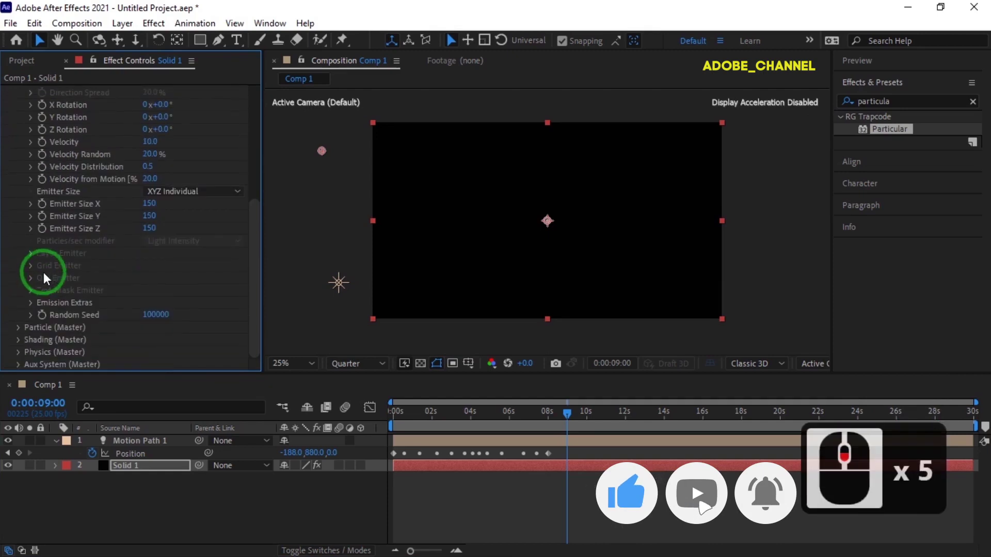
Set particle Life to 10 and Set Color to Random from Gradient
left_click(23, 333)
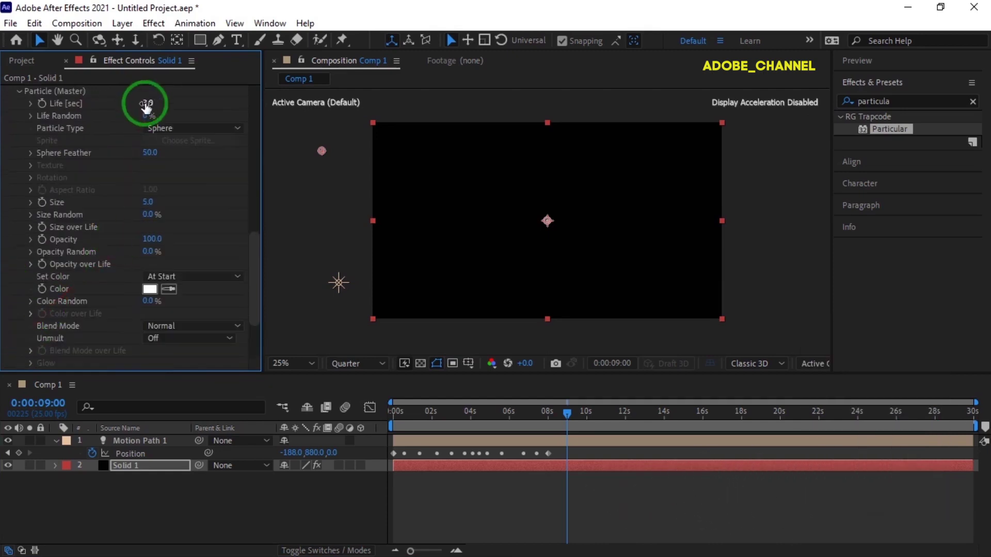
left_click(150, 108)
type("10")
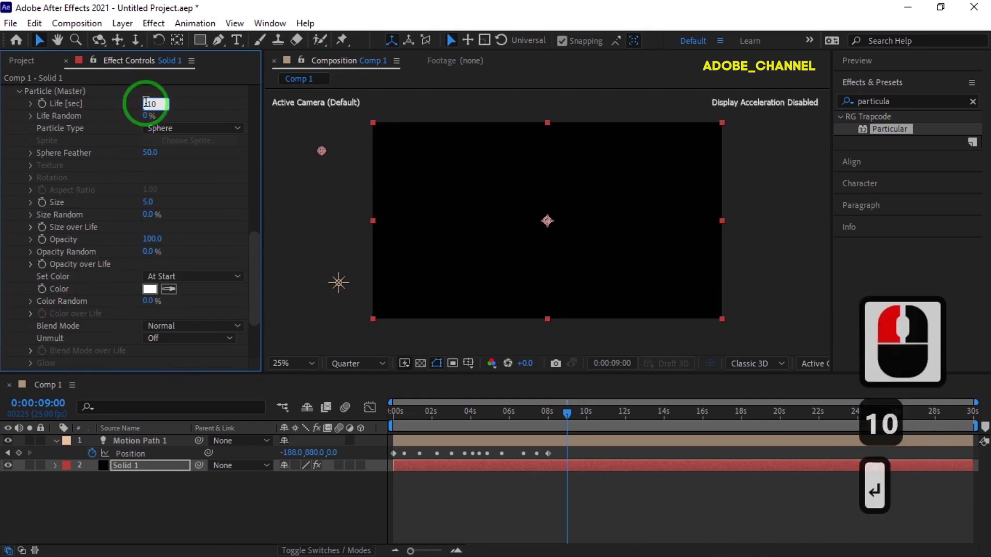
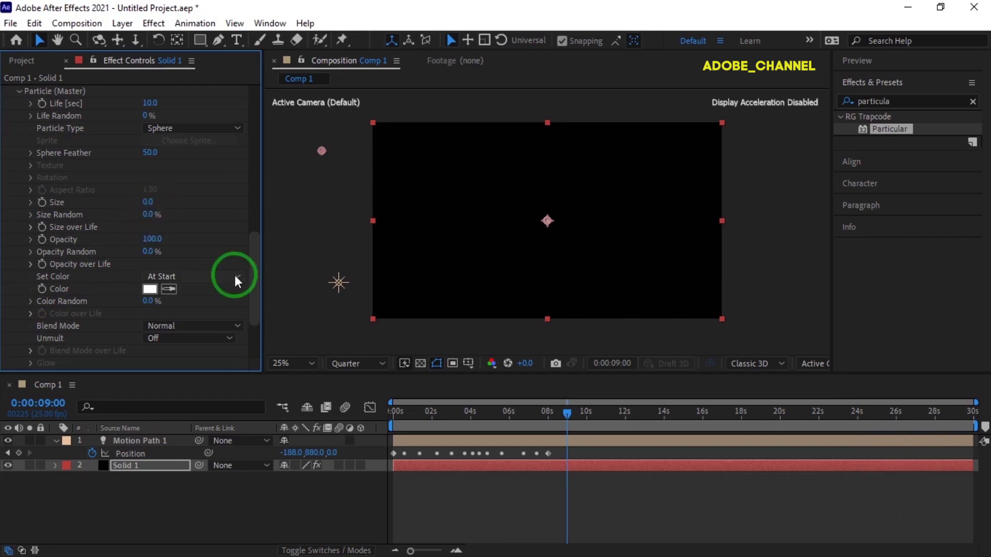
left_click(240, 281)
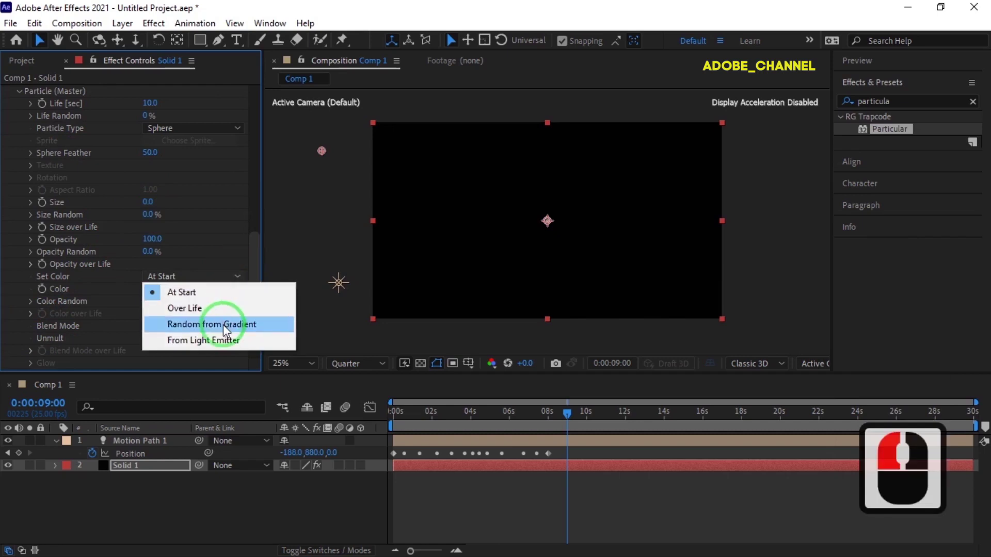
left_click(228, 331)
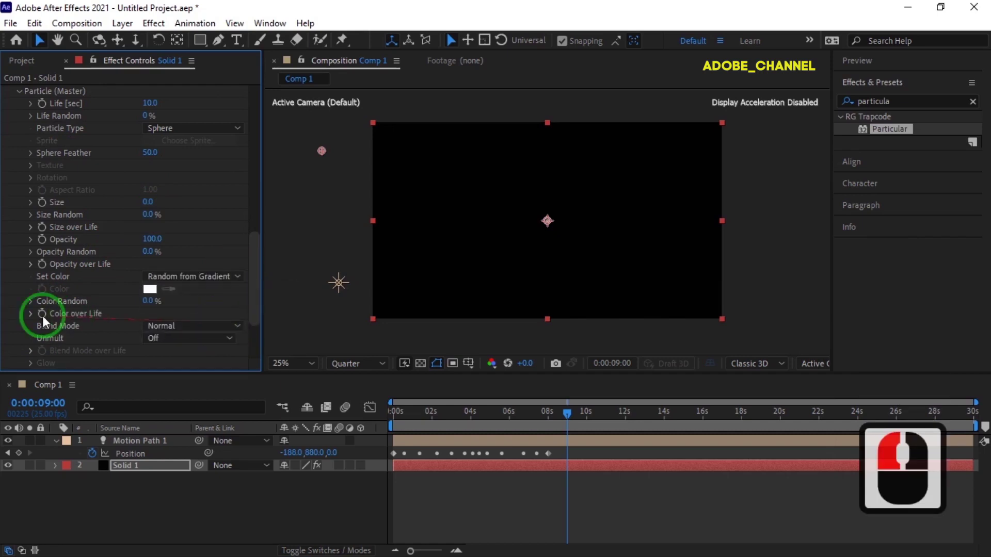
Rearrange the Color over Life ramp stops into red, yellow, green and blue and add a pink stop
left_click(38, 320)
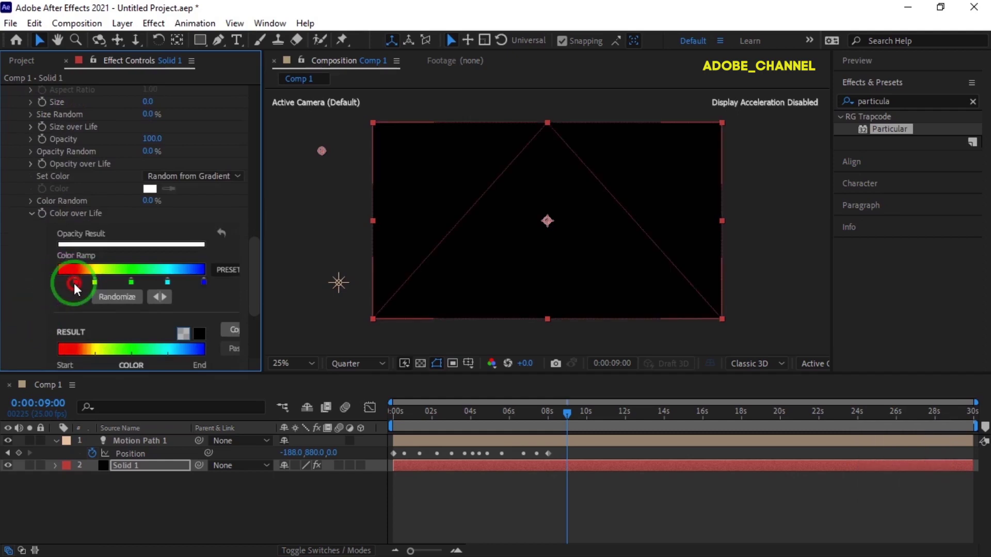
left_click(78, 290)
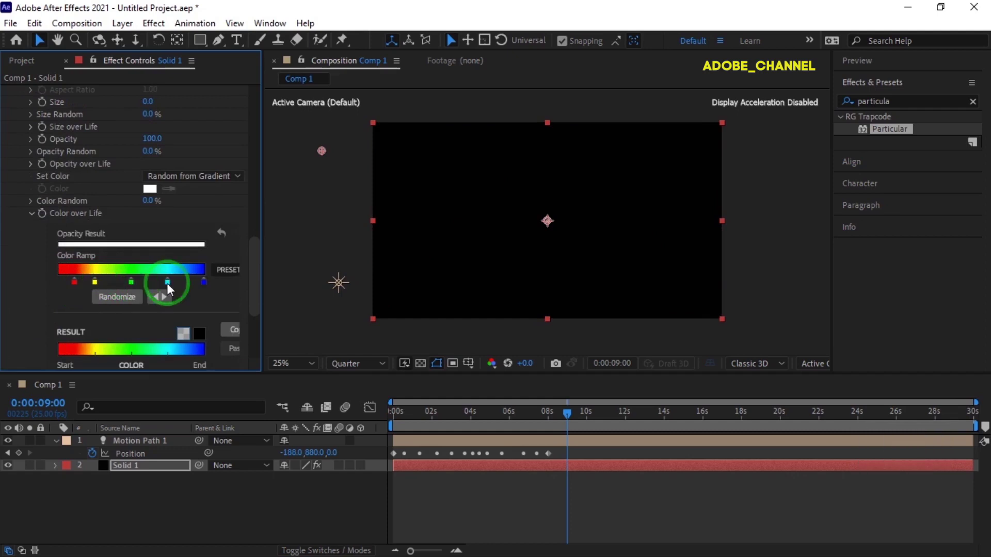
left_click(135, 289)
left_click(178, 286)
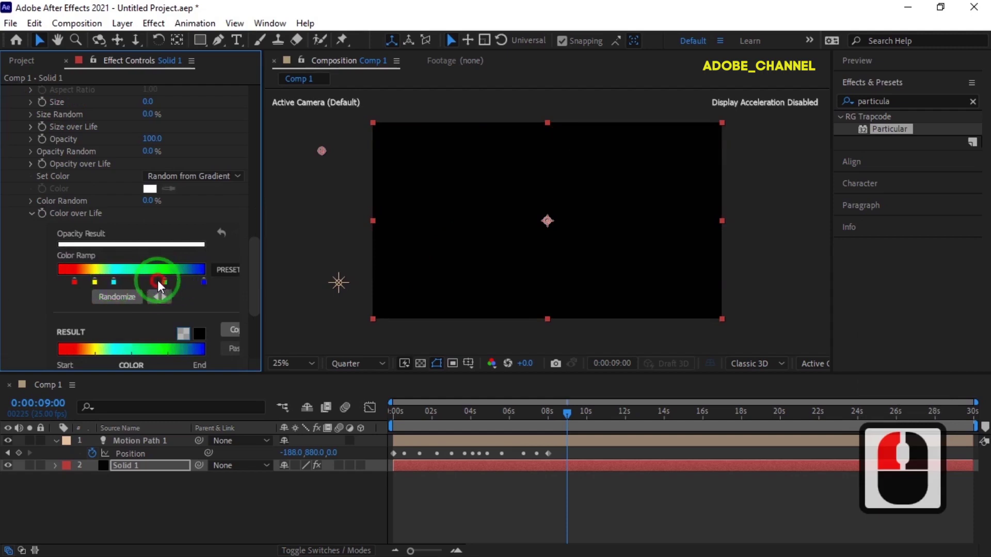
left_click(196, 289)
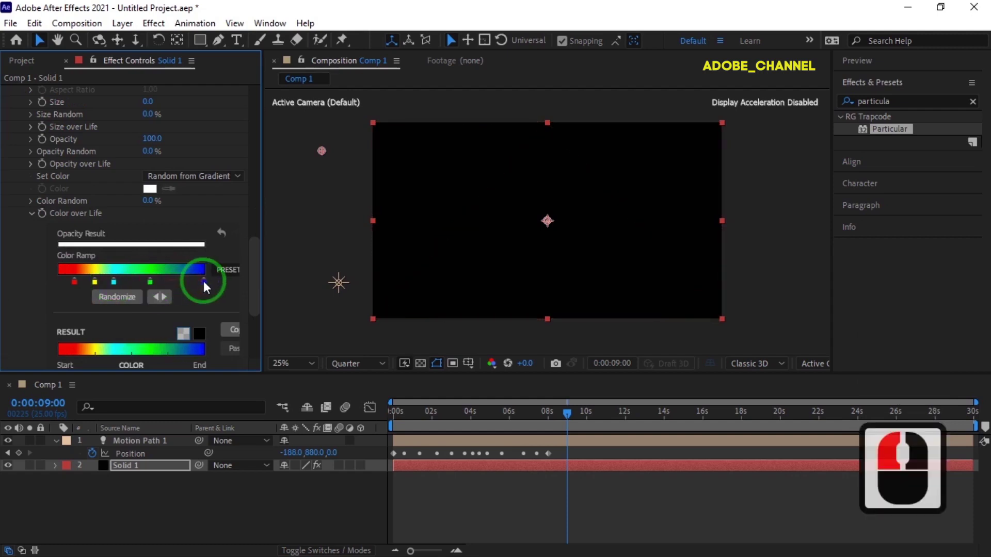
left_click(155, 288)
double_click(127, 286)
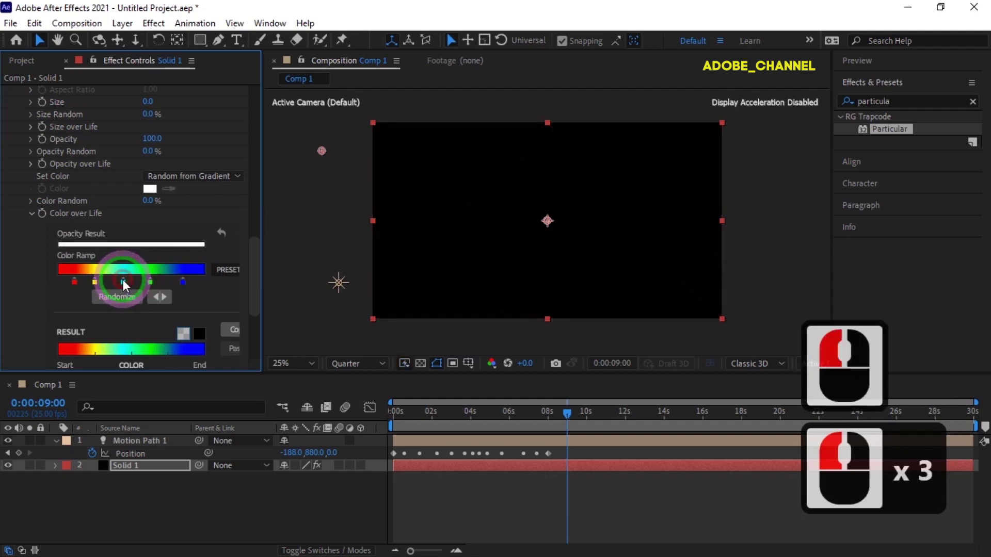
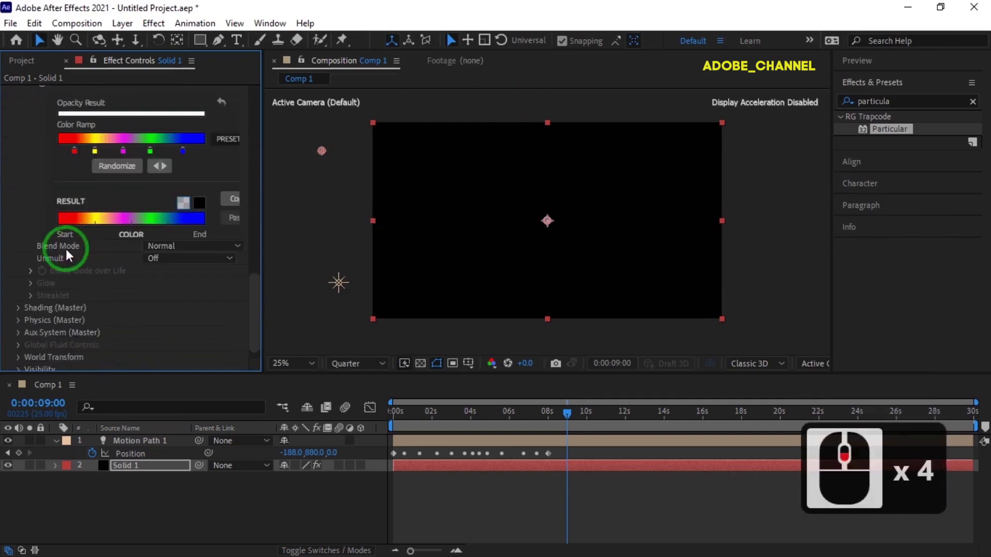
Under Physics > Air, set the Turbulence Field Scale to 2
left_click(24, 309)
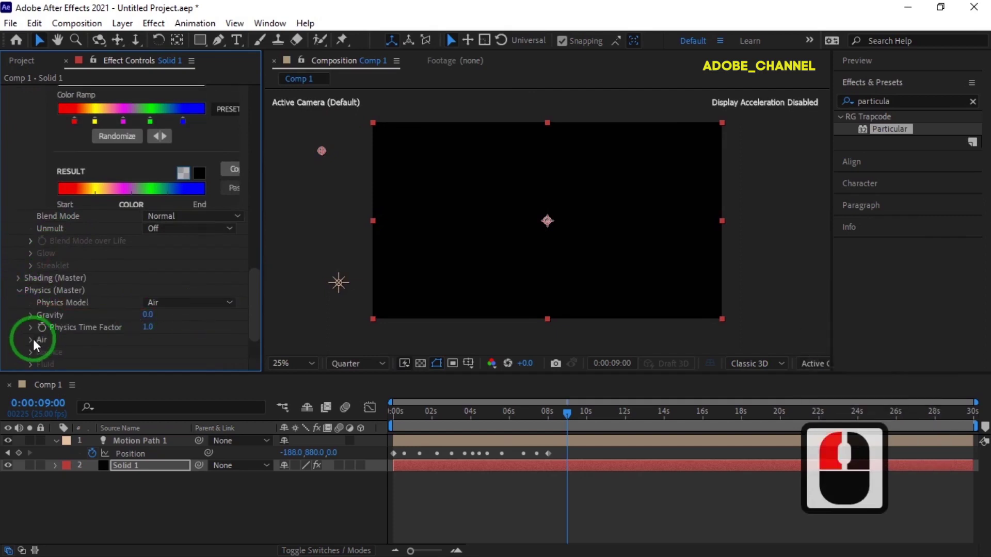
left_click(37, 345)
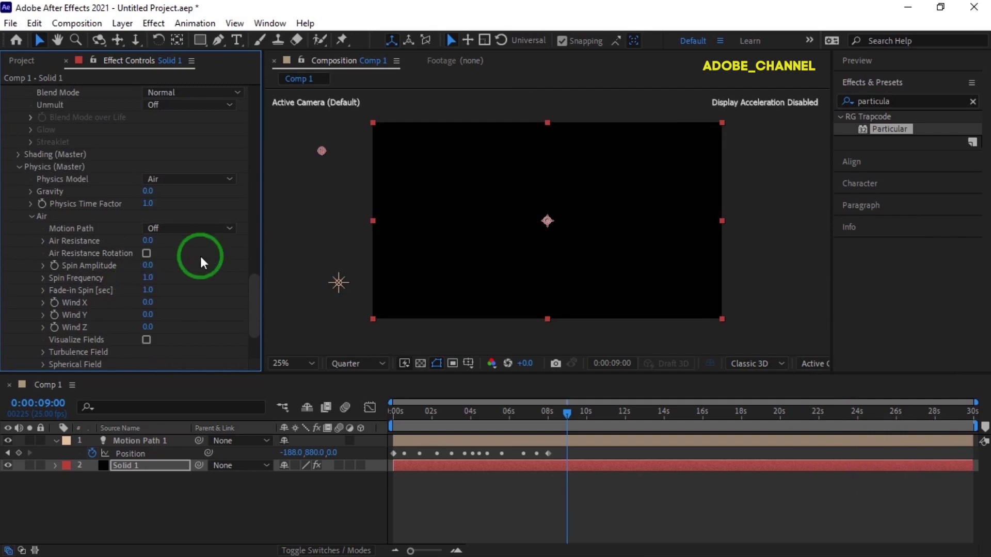
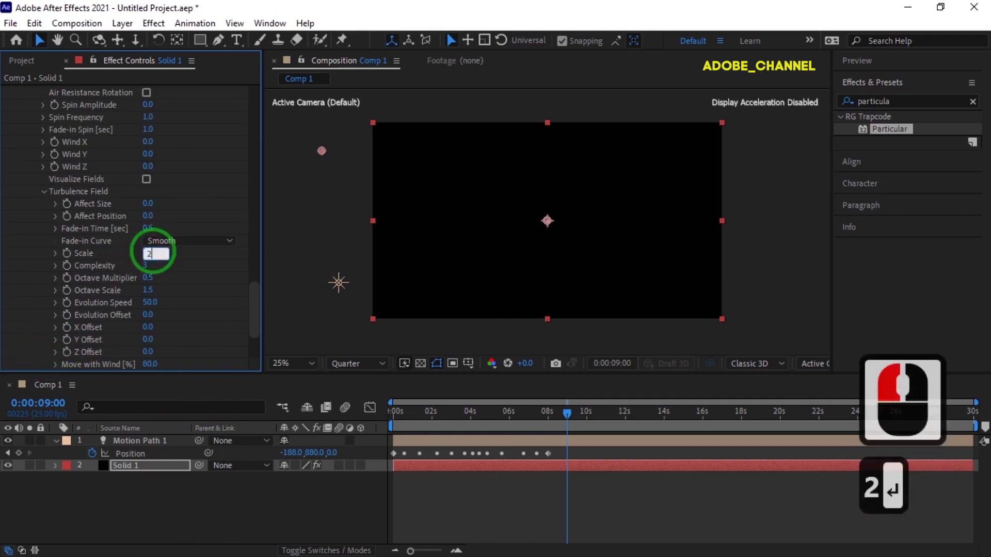
left_click(150, 271)
key("2")
key("Return")
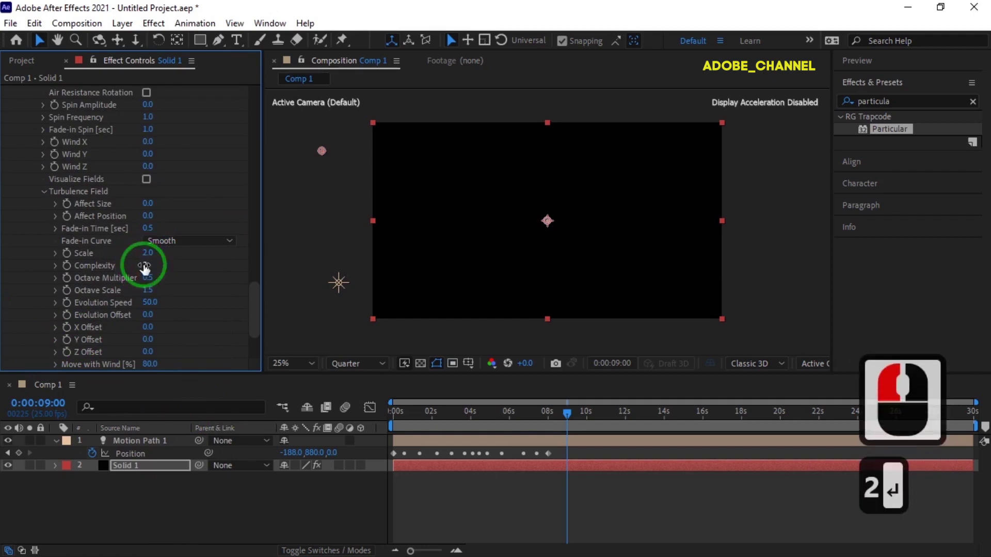
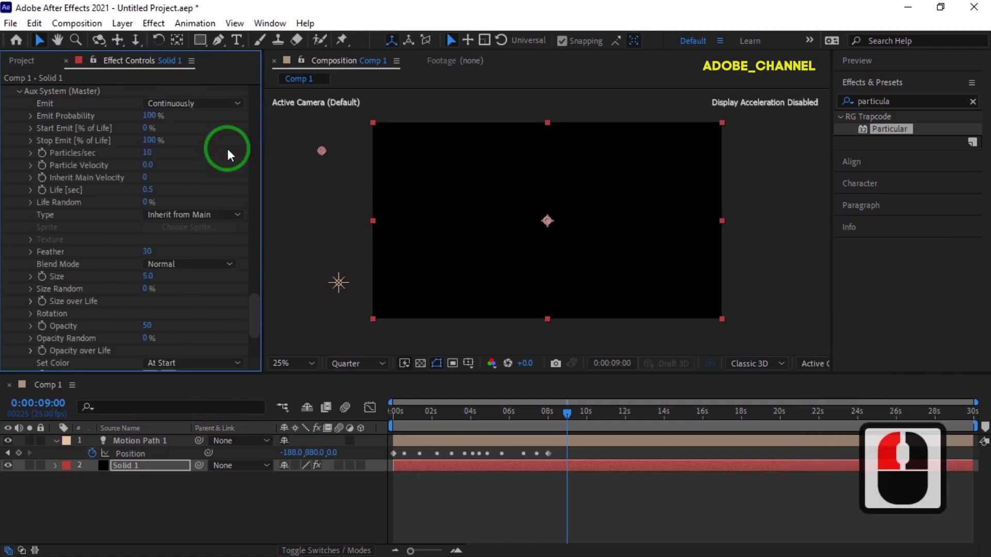
Set the aux system to 400 Particles/sec with a Life of 1
left_click(153, 155)
type("40")
key("Return")
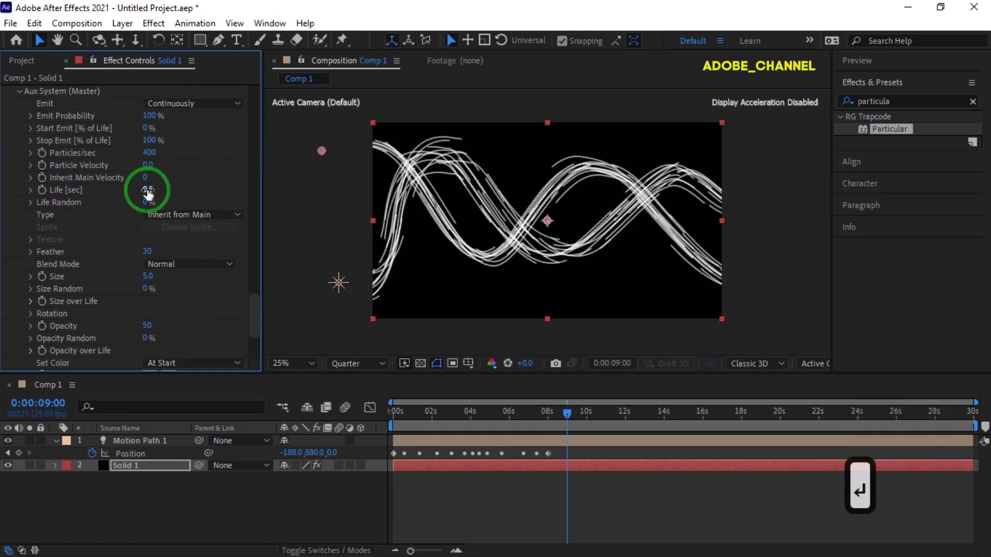
left_click(151, 194)
type("1")
key("Return")
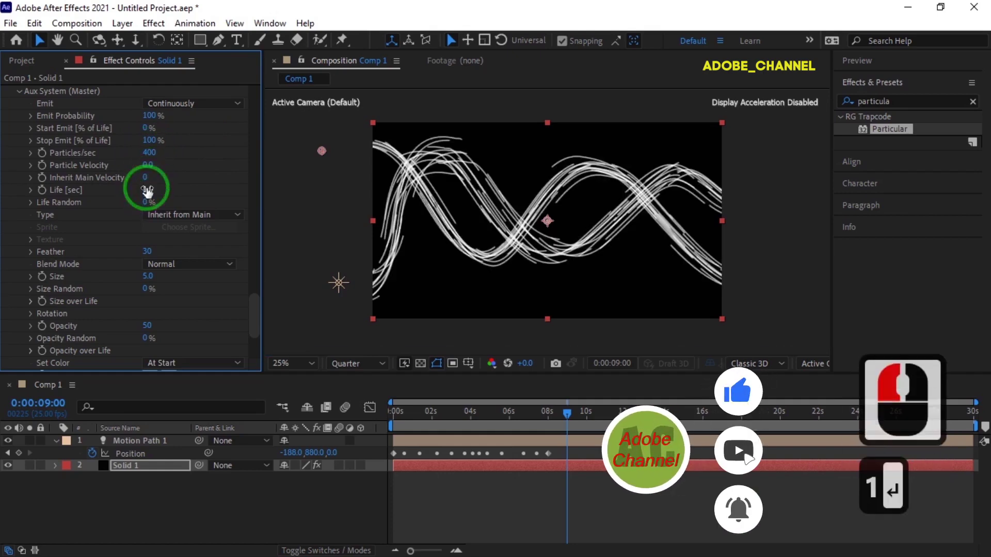
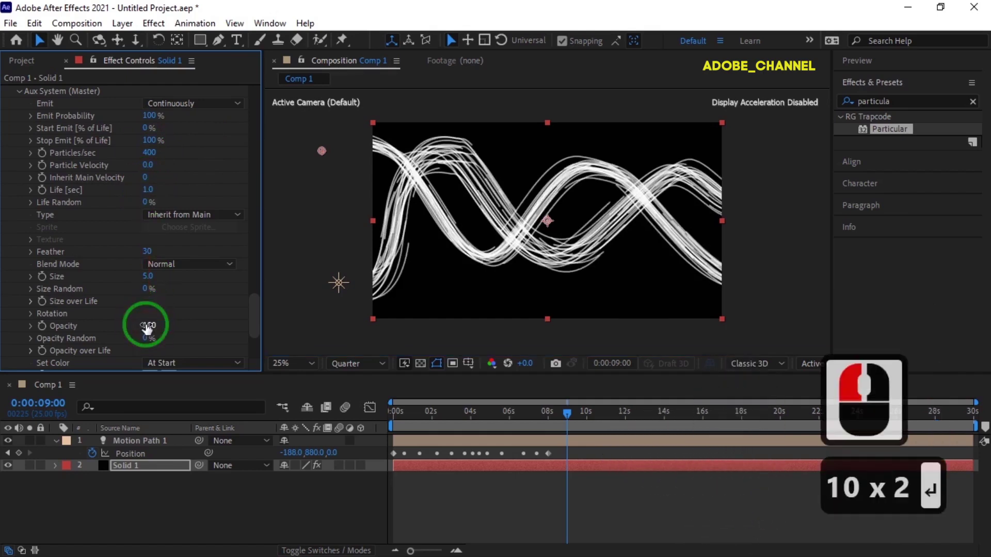
Give the aux trails Opacity 100, Screen blend mode and 100% Color From Main
left_click(475, 163)
left_click(476, 164)
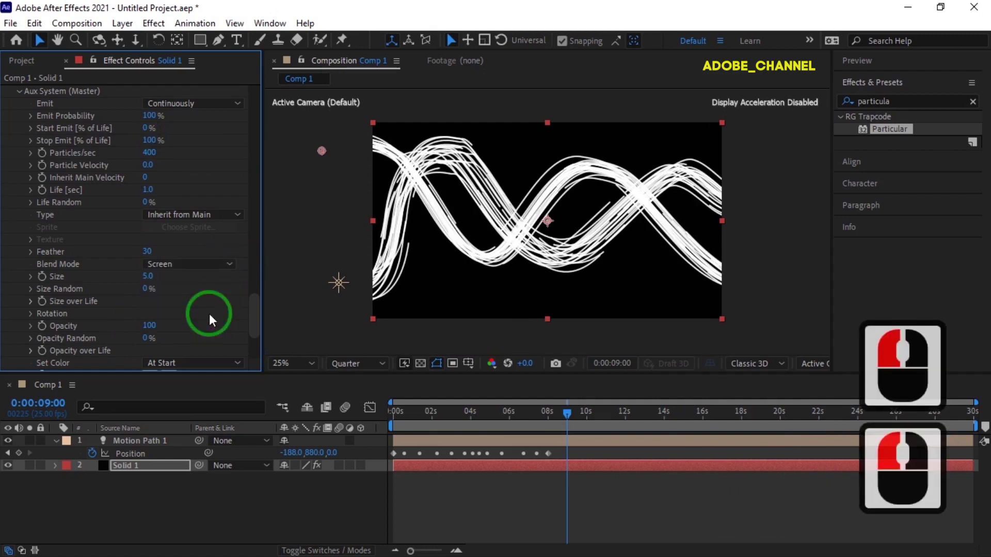
scroll("down", 3)
scroll("down", 3)
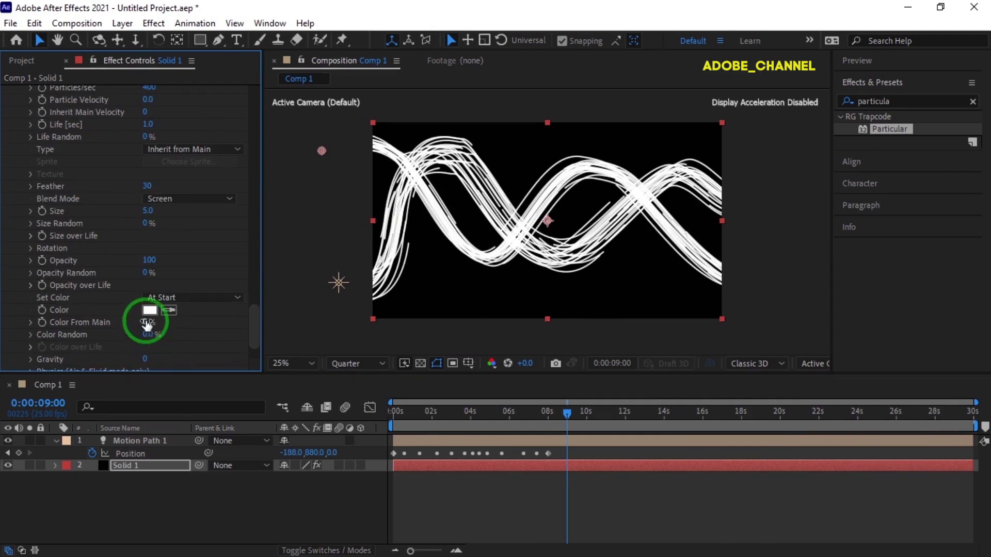
left_click(476, 164)
type("10")
key("Return")
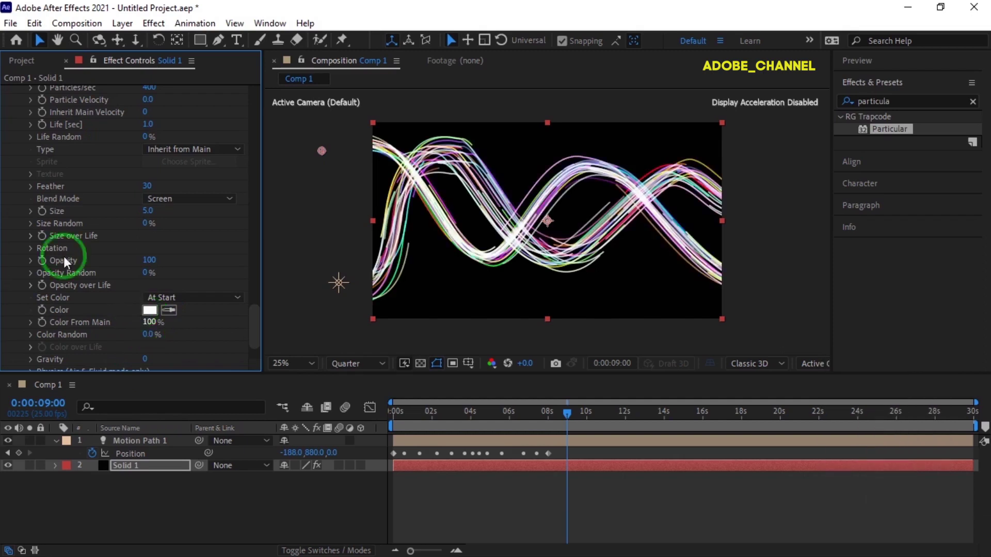
Shape the aux Size over Life curve into a peaked profile
left_click(461, 178)
left_click(461, 178)
left_click(461, 178)
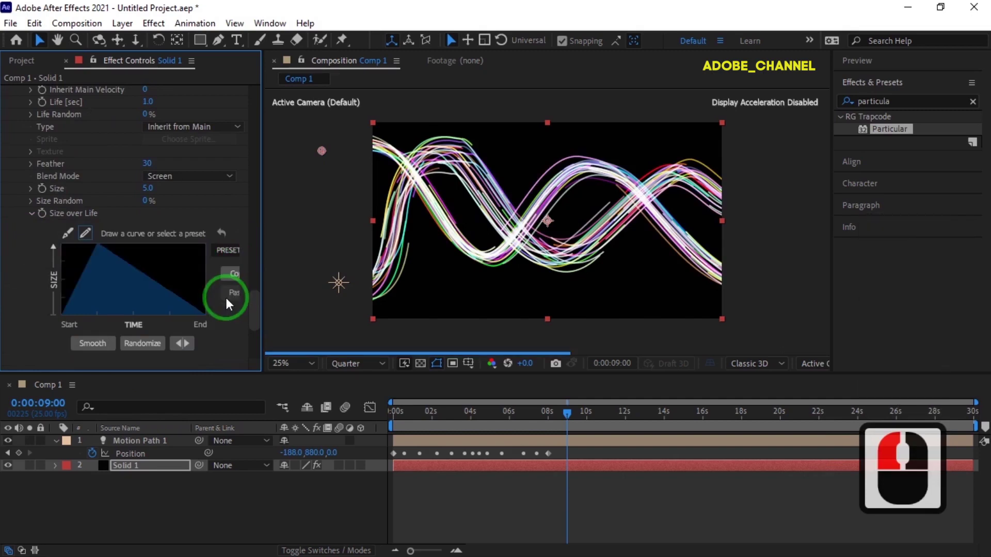
Return the playhead to 0:00 and play back the rainbow trail animation
left_click(460, 177)
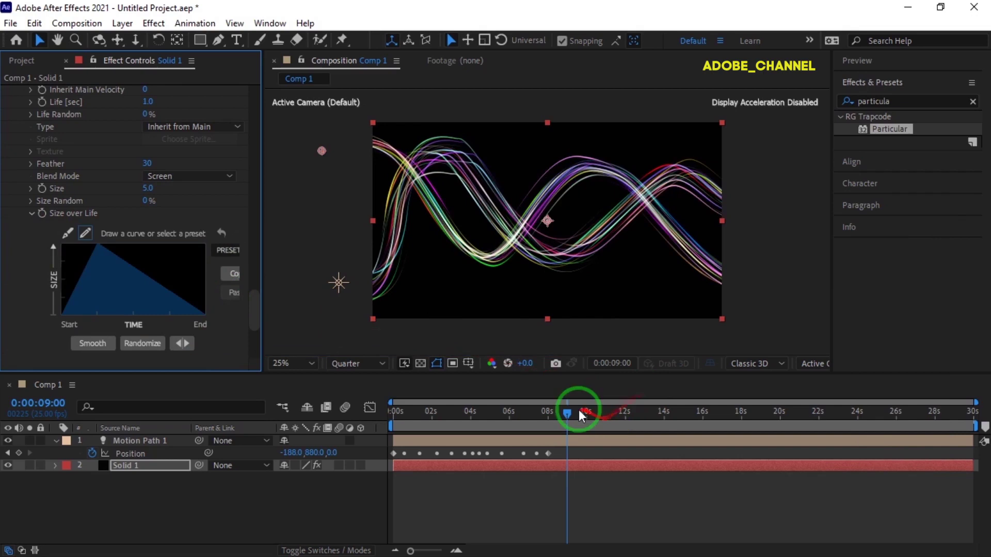
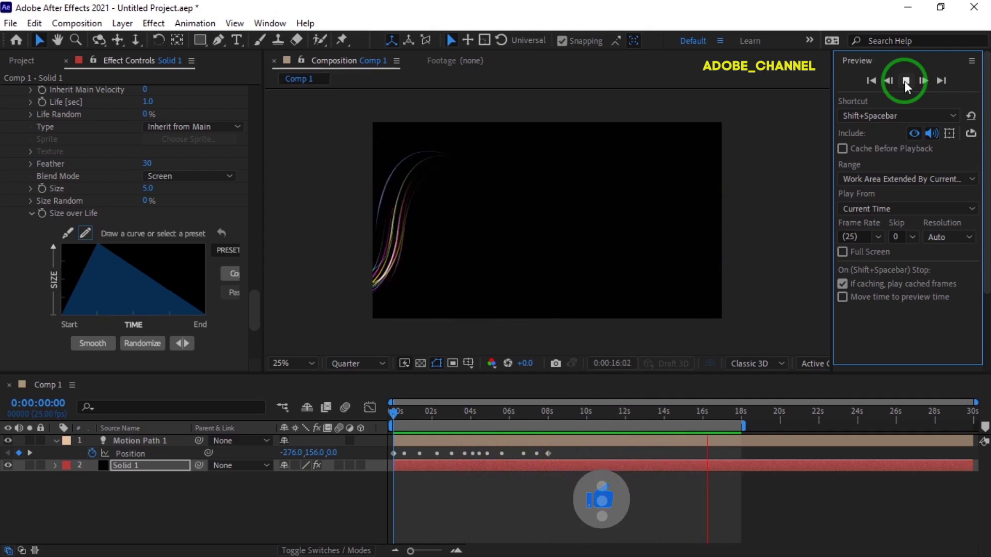
Stop playback and launch a full-screen preview of the rainbow streaking trails
left_click(909, 87)
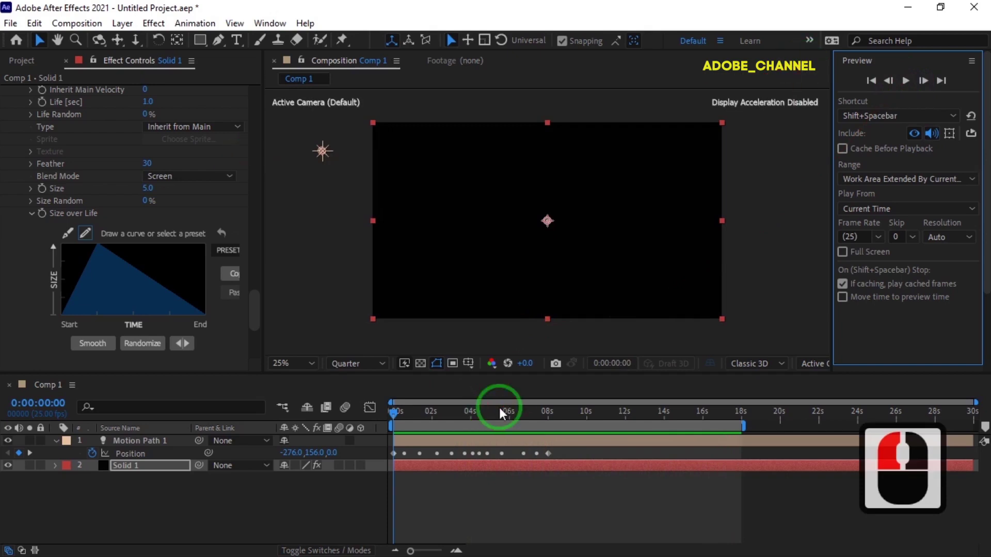
left_click(504, 414)
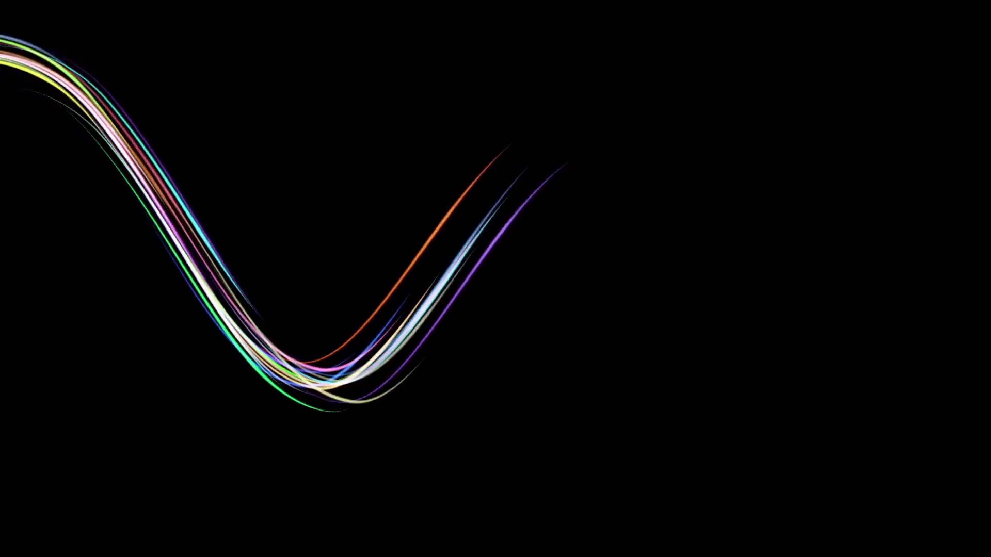